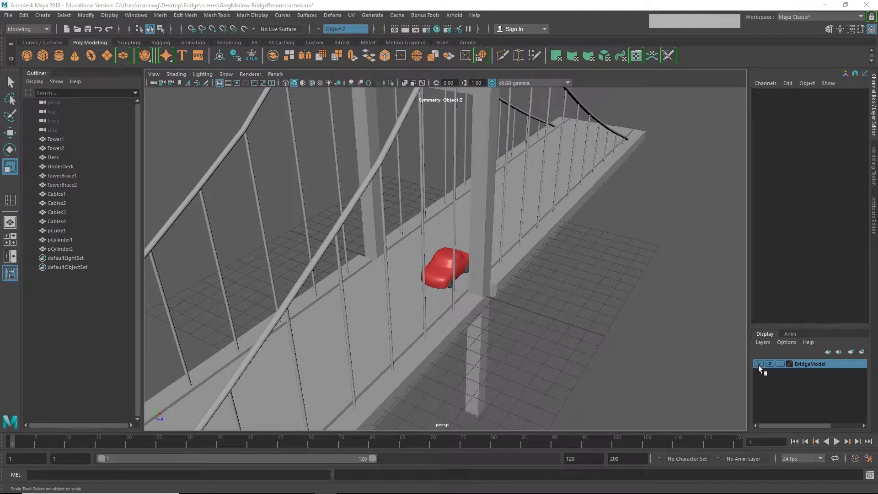
- Hide the BridgeModel layer, select pCube1 and both cylinders, and tilt them with Rotate
{"action": "left_click", "coordinate": [766, 369]}
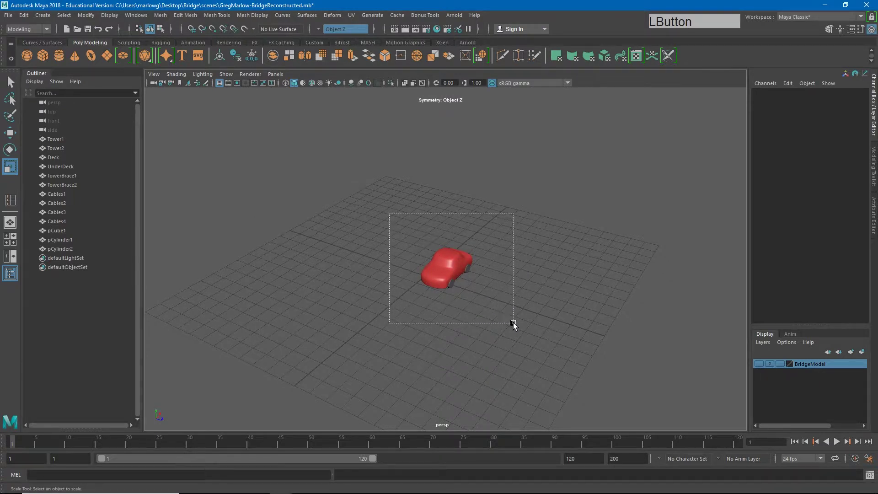
{"action": "key", "text": "w"}
{"action": "left_click", "coordinate": [466, 257]}
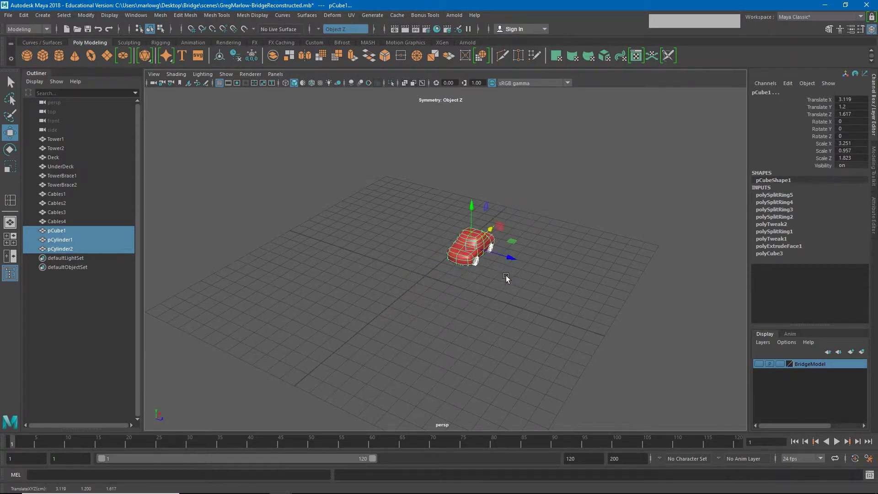
{"action": "key", "text": "e"}
{"action": "left_click", "coordinate": [474, 230]}
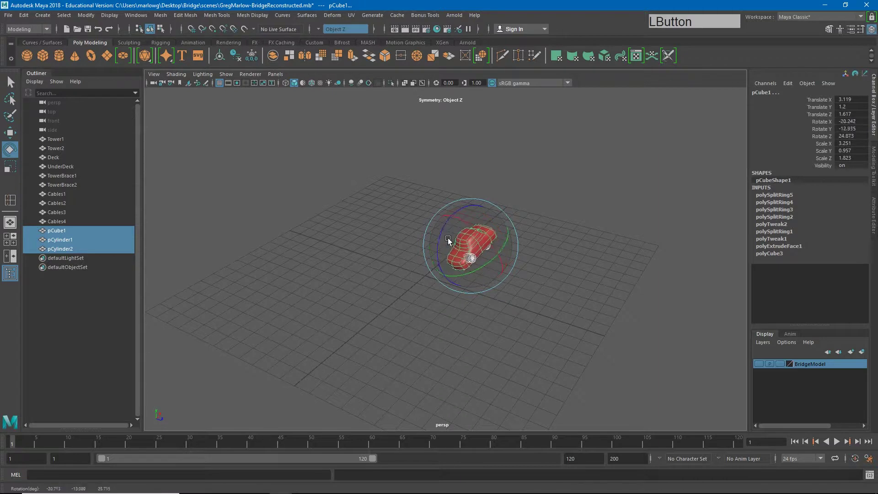
{"action": "right_click", "coordinate": [475, 260]}
{"action": "left_click", "coordinate": [570, 285]}
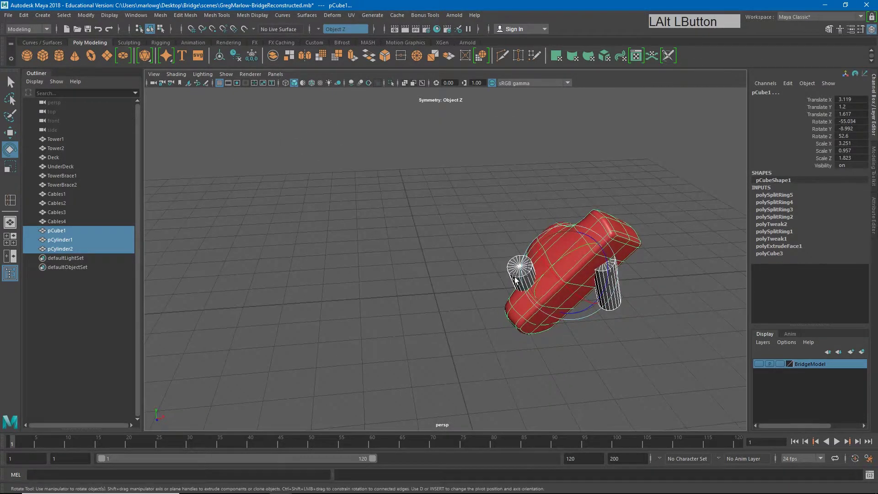
- Undo the tilt and slide the car along its length with the Move tool
{"action": "key", "text": "ctrl+z"}
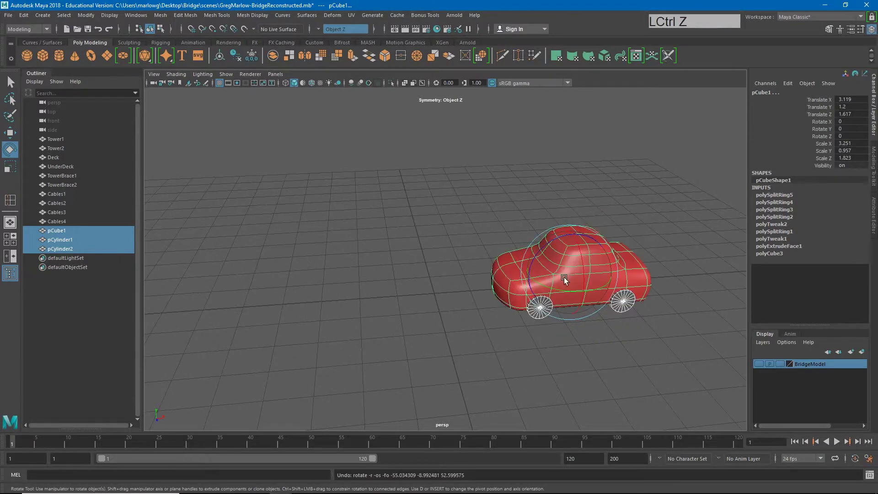
{"action": "key", "text": "w"}
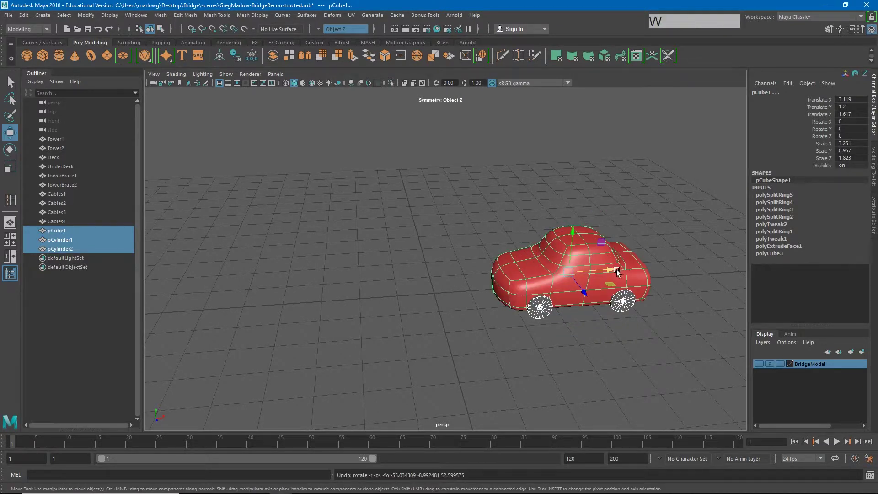
{"action": "left_click", "coordinate": [620, 273]}
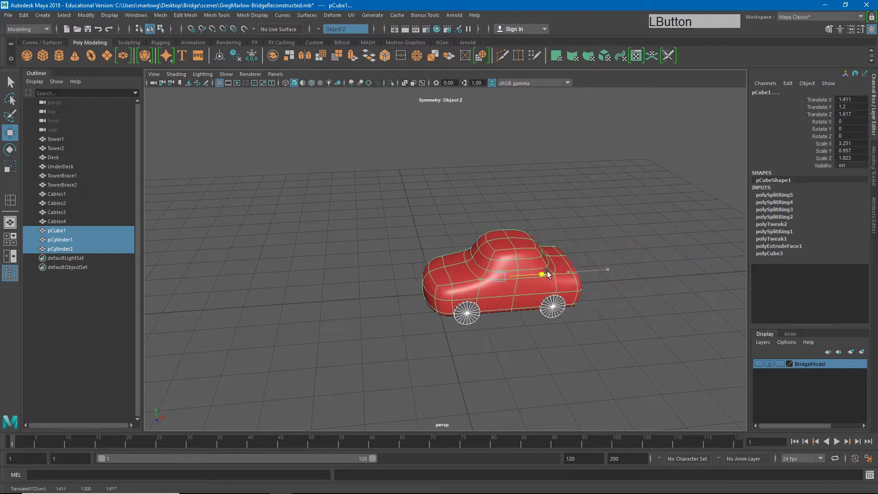
{"action": "key", "text": "e"}
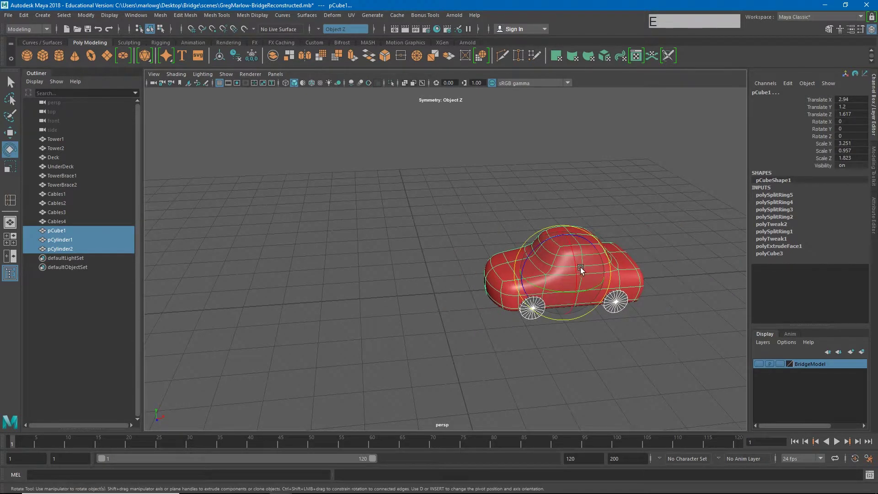
- Tilt the car again, undo it back upright, and select only pCube1 in the Outliner
{"action": "left_click", "coordinate": [656, 236]}
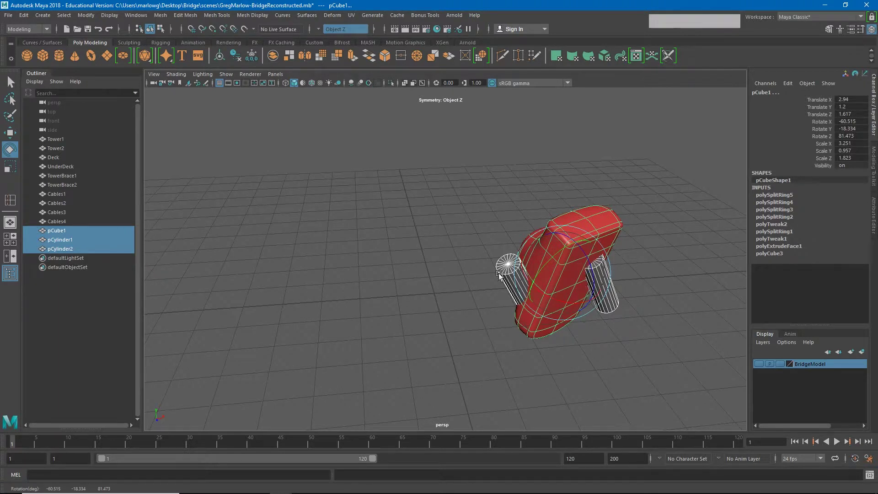
{"action": "key", "text": "ctrl+z"}
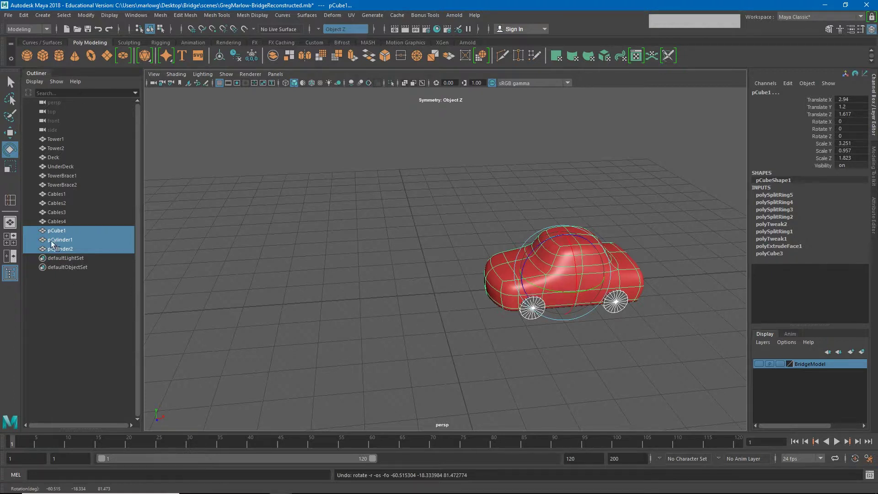
{"action": "left_click", "coordinate": [62, 238]}
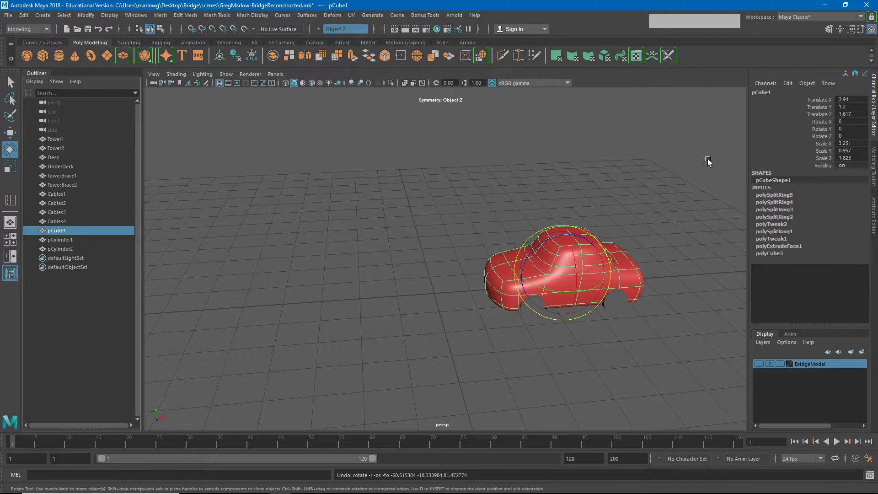
- Rename the car body pCube1 to Car in the Outliner
{"action": "left_click", "coordinate": [769, 97]}
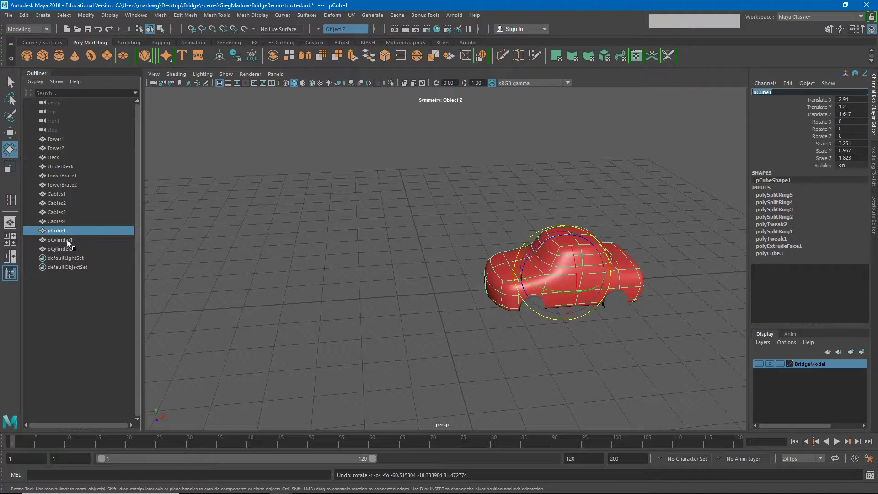
{"action": "left_click", "coordinate": [62, 235]}
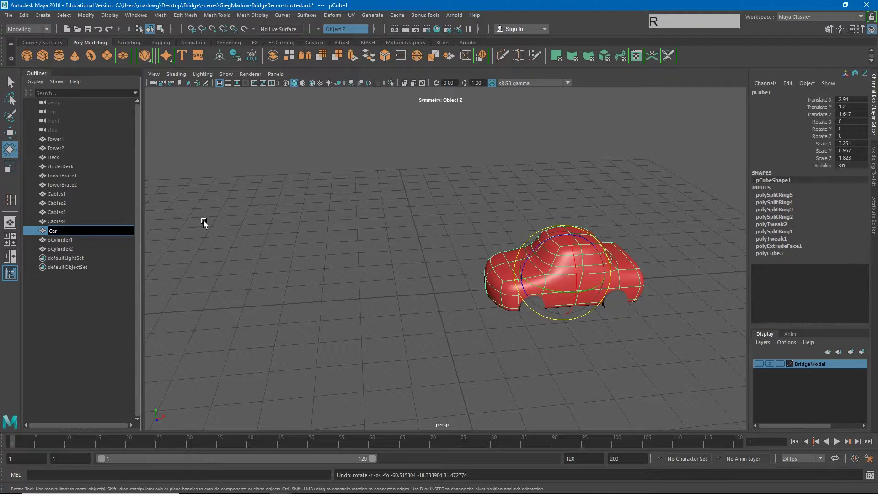
{"action": "key", "text": "Return"}
{"action": "key", "text": "KP_Enter"}
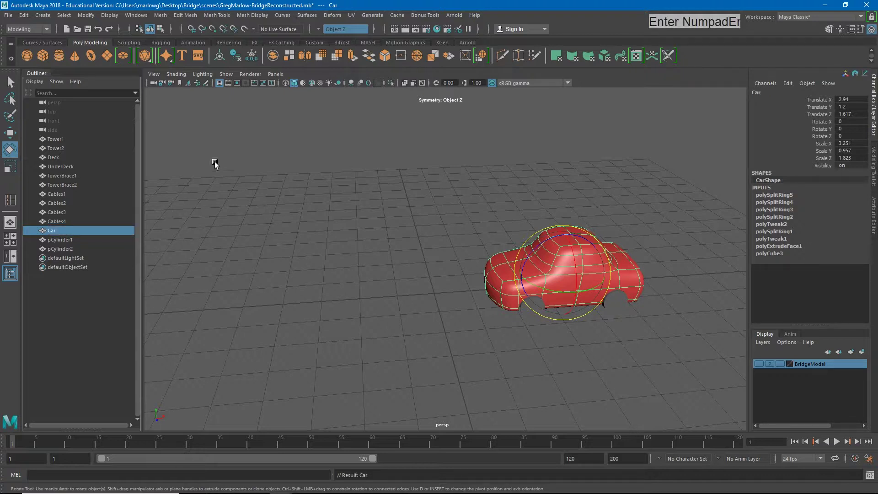
- Rename pCylinder1 to Front_Tires
{"action": "left_click", "coordinate": [70, 245]}
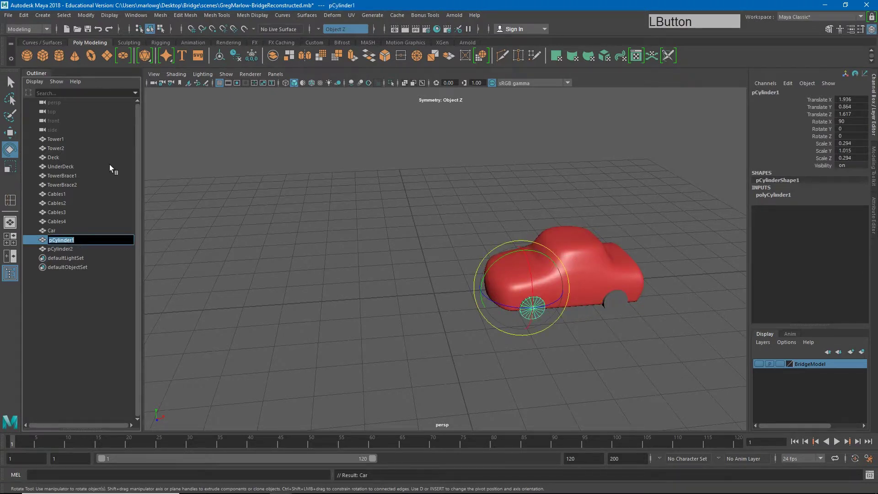
{"action": "key", "text": "shift+f"}
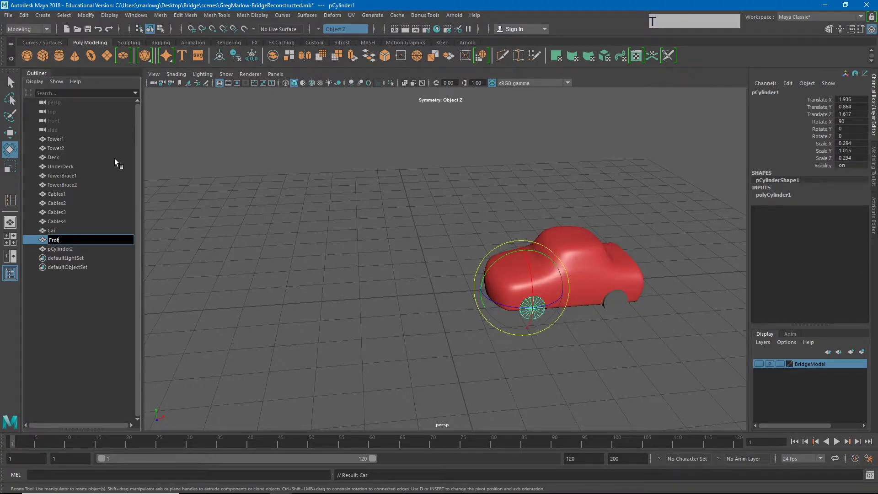
{"action": "key", "text": "space"}
{"action": "key", "text": "BackSpace"}
{"action": "key", "text": "space"}
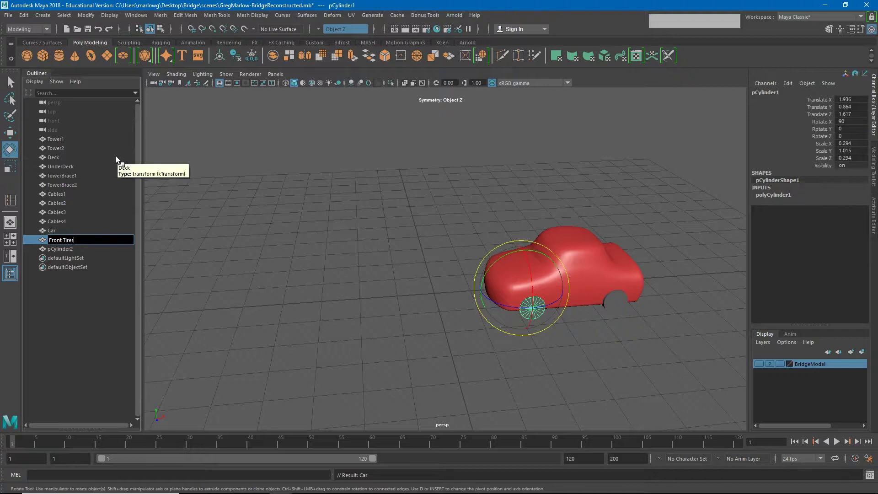
{"action": "key", "text": "Return"}
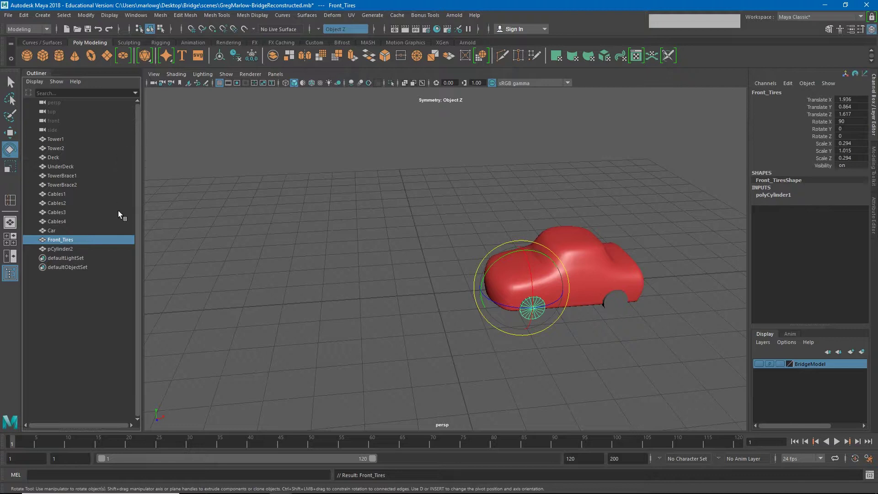
- Rename pCylinder2 to Rear_Tires and clear the selection
{"action": "left_click", "coordinate": [70, 253]}
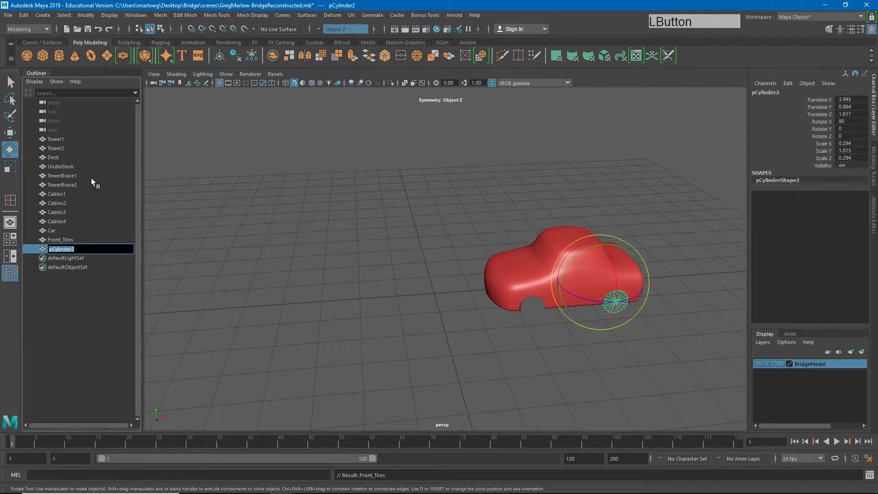
{"action": "key", "text": "space"}
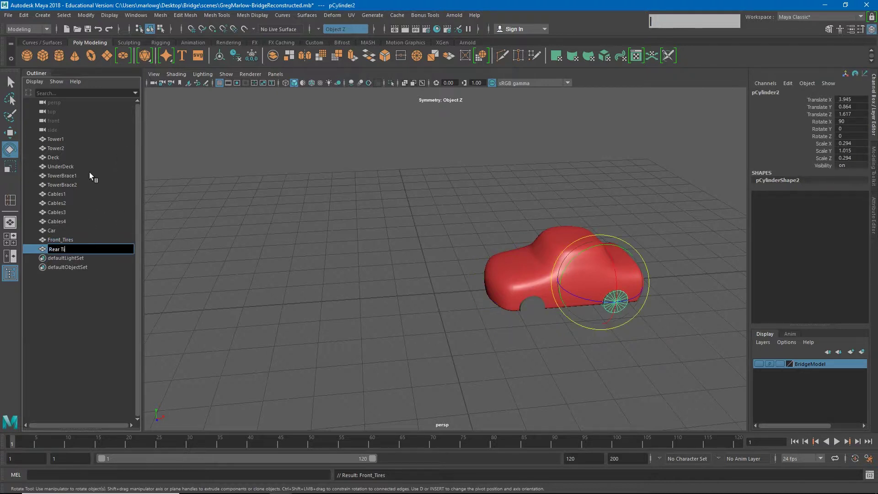
{"action": "key", "text": "s"}
{"action": "key", "text": "Return"}
{"action": "key", "text": "KP_Enter"}
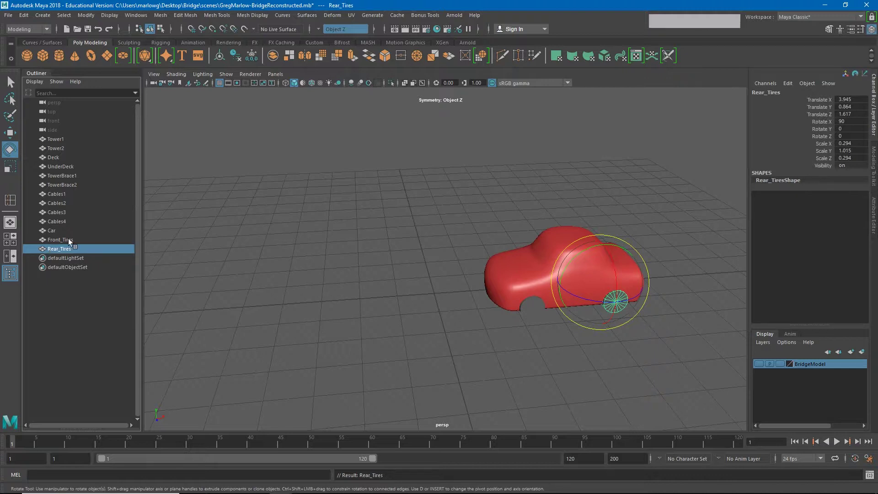
{"action": "left_click", "coordinate": [60, 236]}
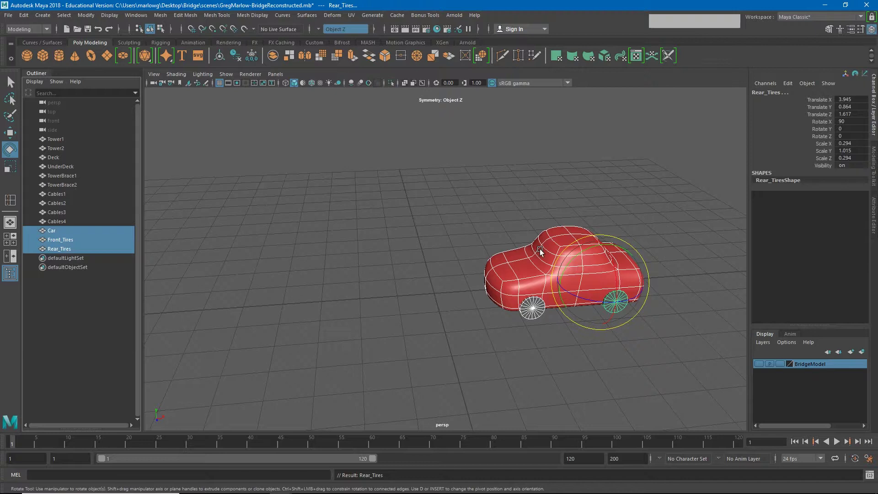
{"action": "left_click", "coordinate": [423, 240]}
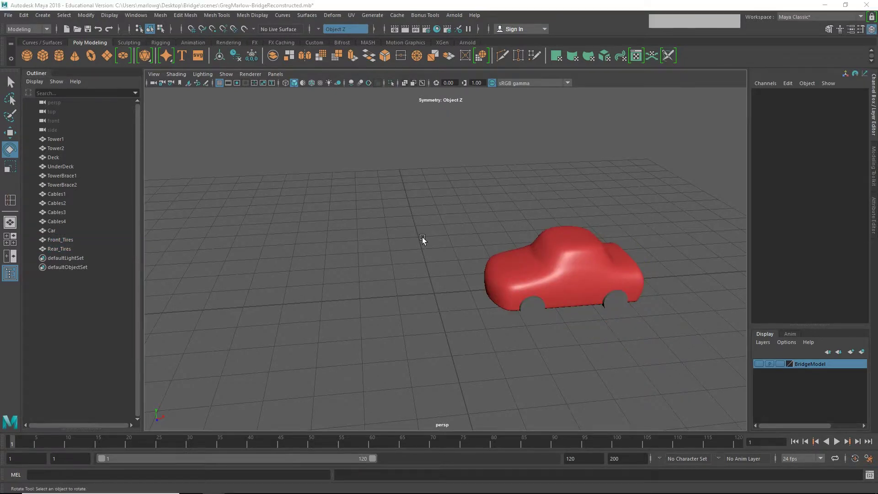
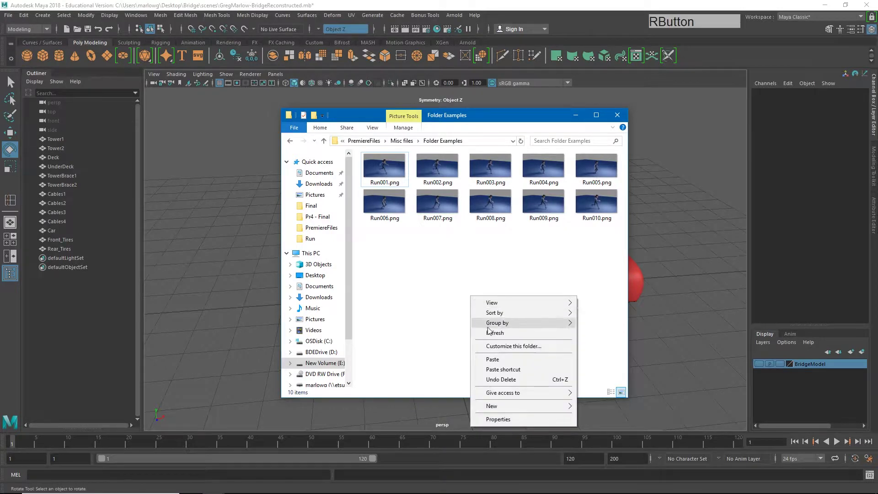
- Create a new folder in Folder Examples for grouping the Run images
{"action": "left_click", "coordinate": [612, 305]}
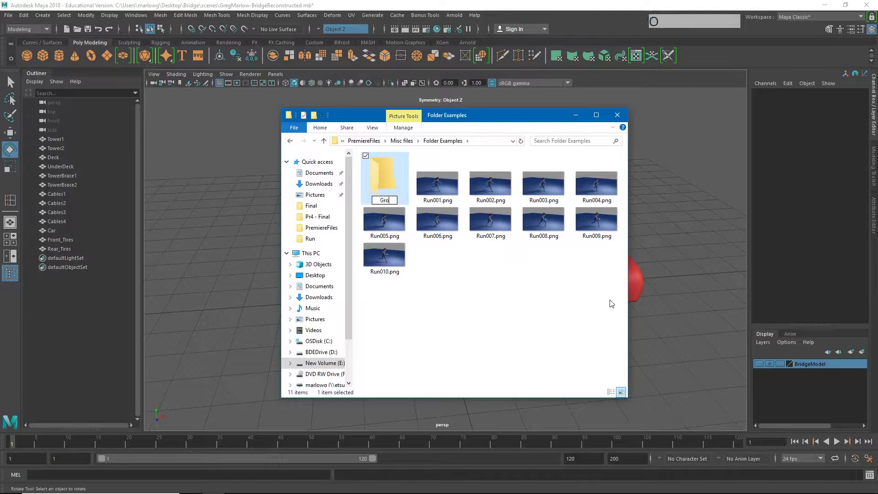
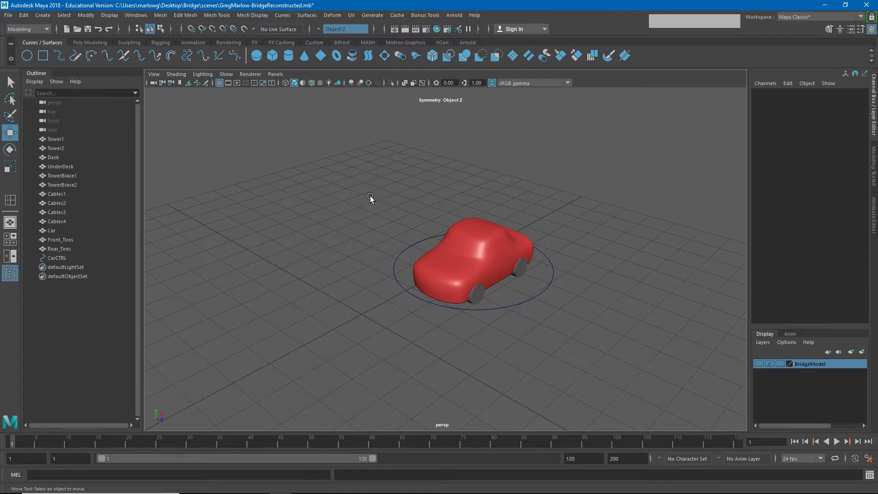
- Select the Car body and freeze its transformations via Modify
{"action": "left_click", "coordinate": [502, 253]}
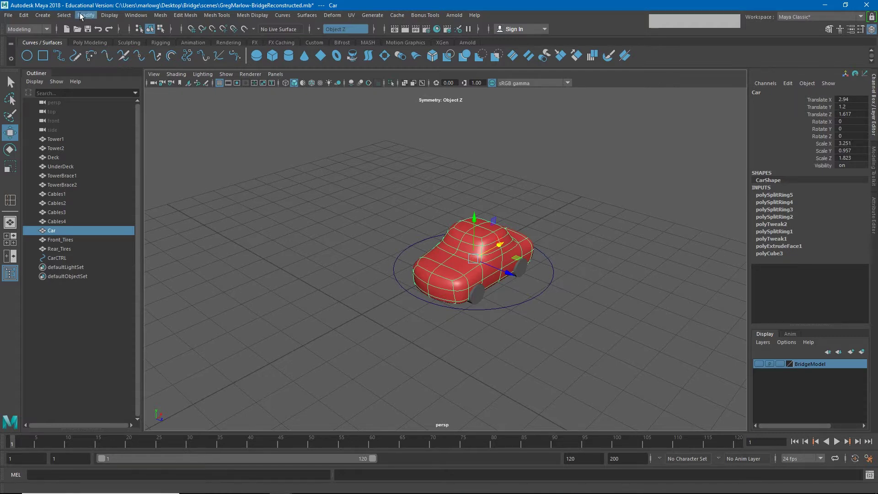
{"action": "left_click", "coordinate": [91, 18]}
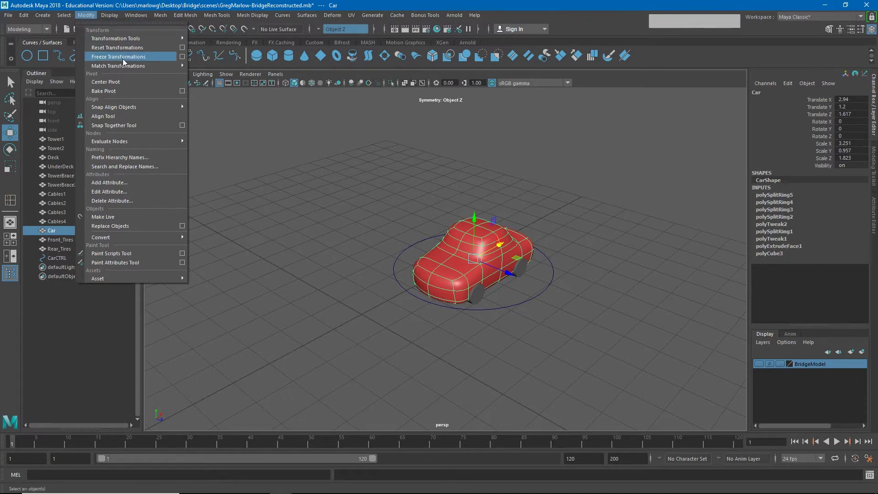
{"action": "left_click", "coordinate": [127, 62]}
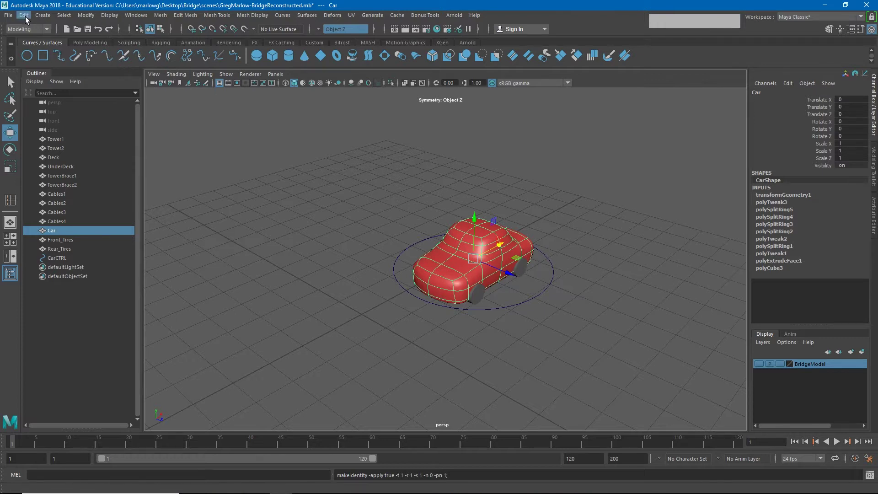
- Delete the Car body's construction history via Edit > Delete by Type
{"action": "left_click", "coordinate": [29, 19]}
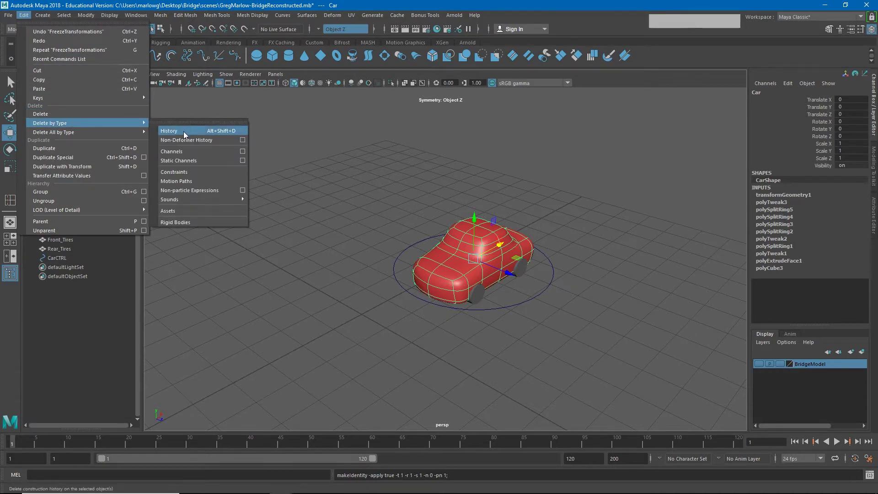
{"action": "left_click", "coordinate": [188, 135]}
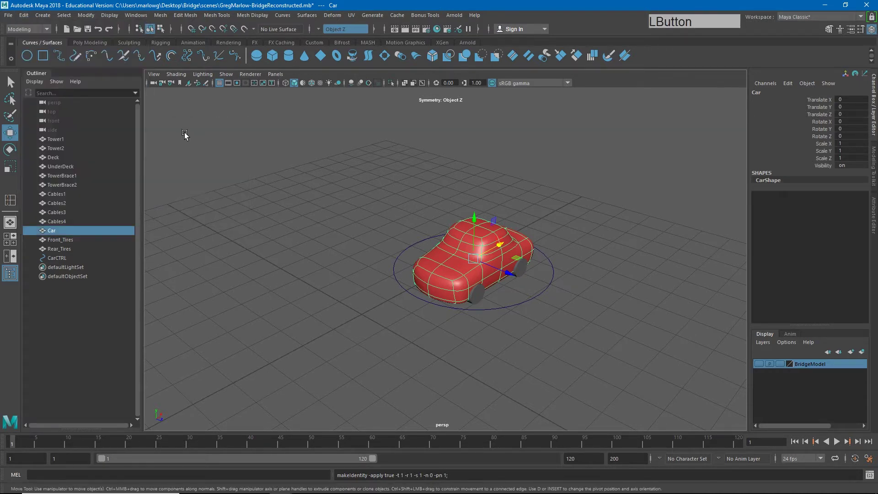
{"action": "left_click", "coordinate": [285, 190]}
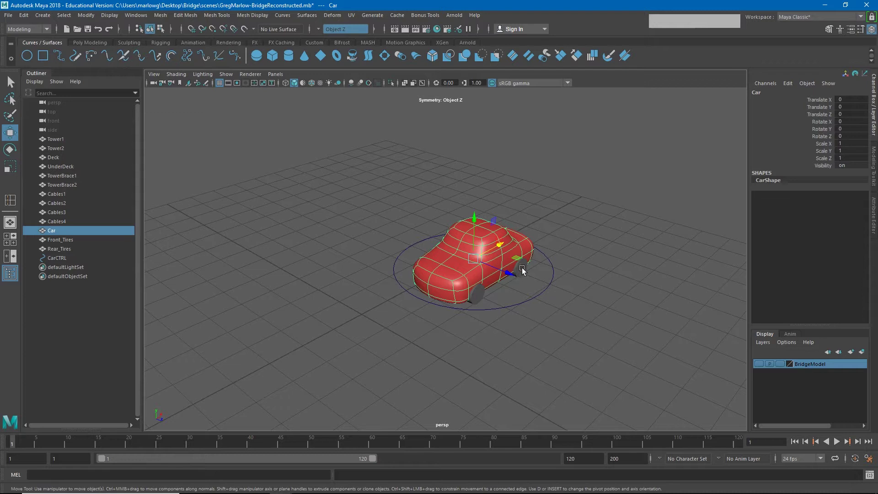
- Select Rear_Tires and Front_Tires and delete their construction history
{"action": "left_click", "coordinate": [527, 272]}
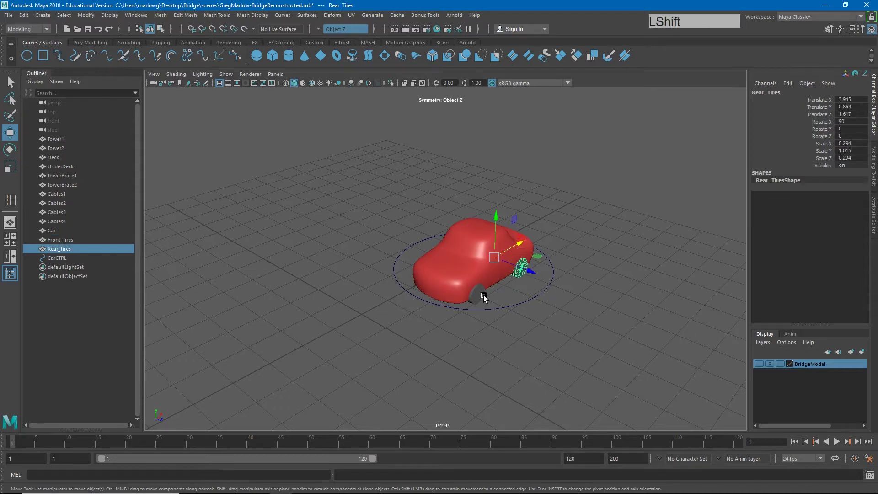
{"action": "left_click", "coordinate": [484, 297]}
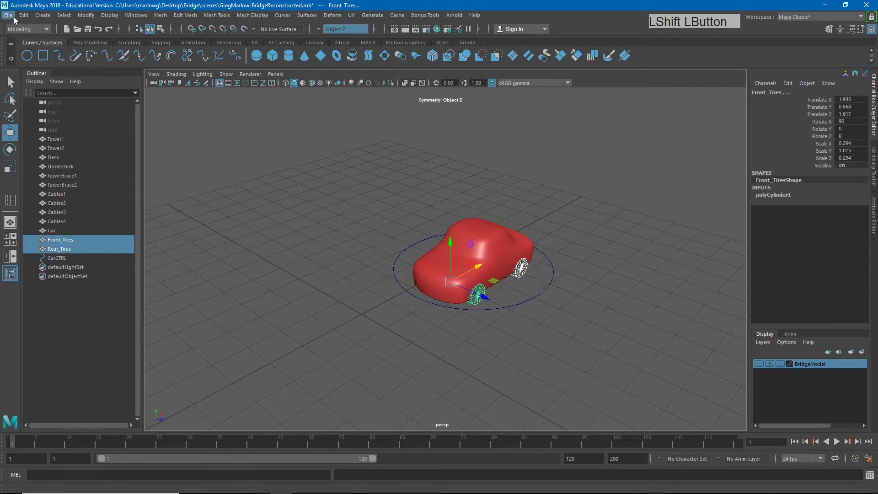
{"action": "left_click", "coordinate": [27, 21]}
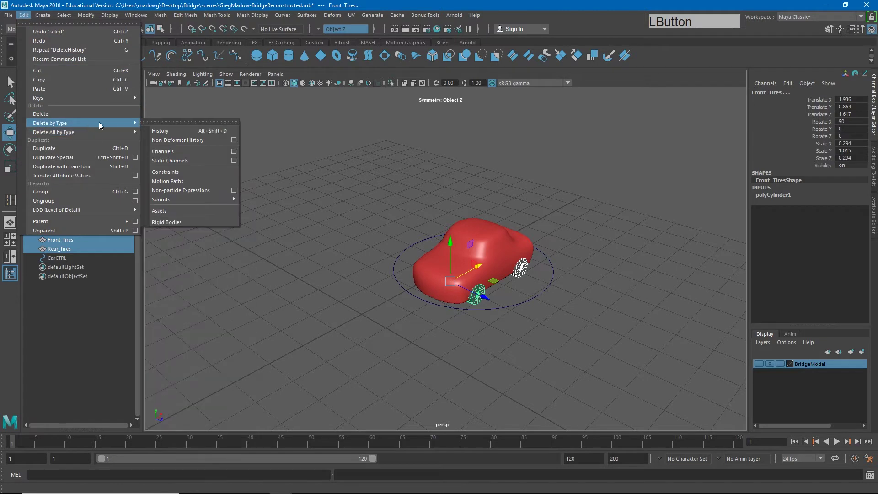
{"action": "left_click", "coordinate": [88, 18]}
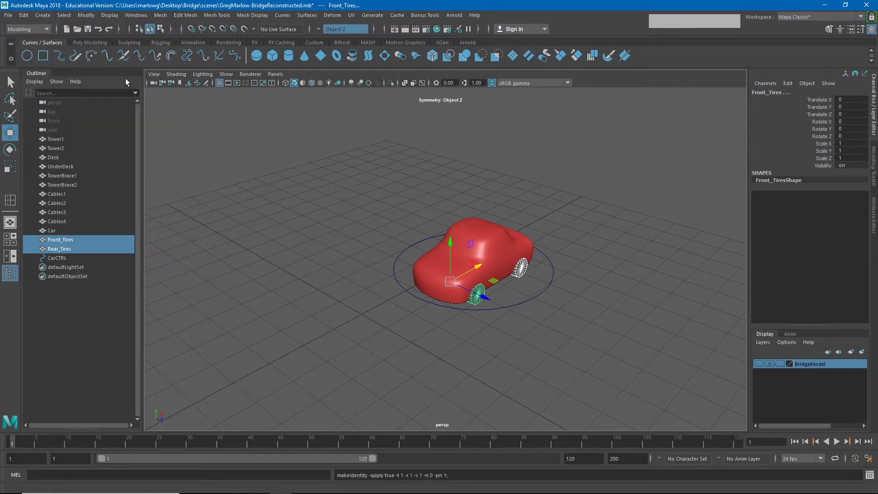
- Clear CarCTRL's construction history, test-move the circle and undo the move
{"action": "left_click", "coordinate": [393, 238]}
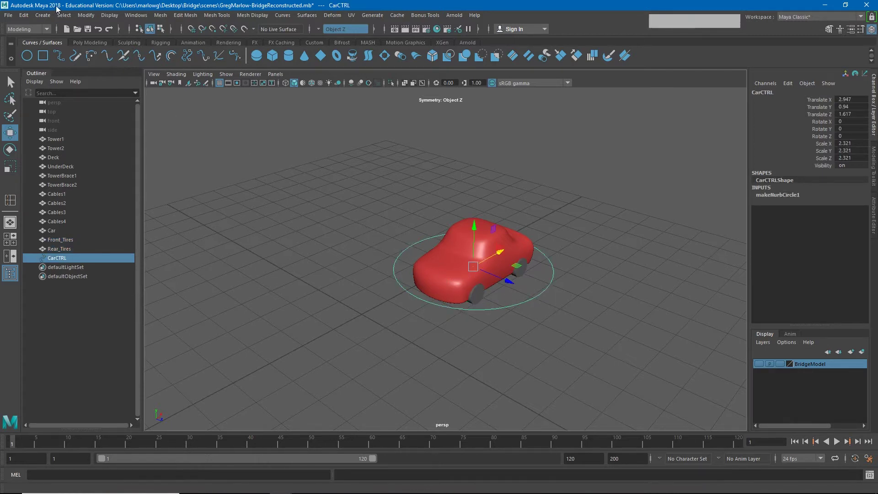
{"action": "left_click", "coordinate": [29, 19]}
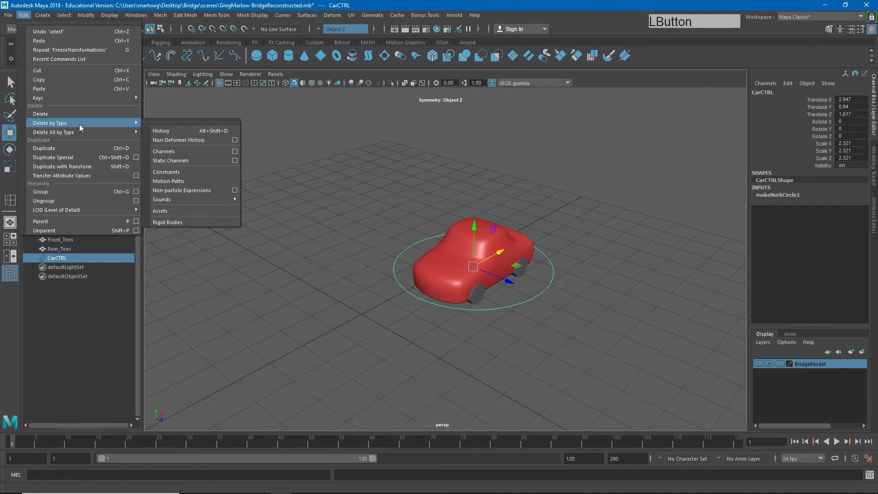
{"action": "left_click", "coordinate": [87, 18]}
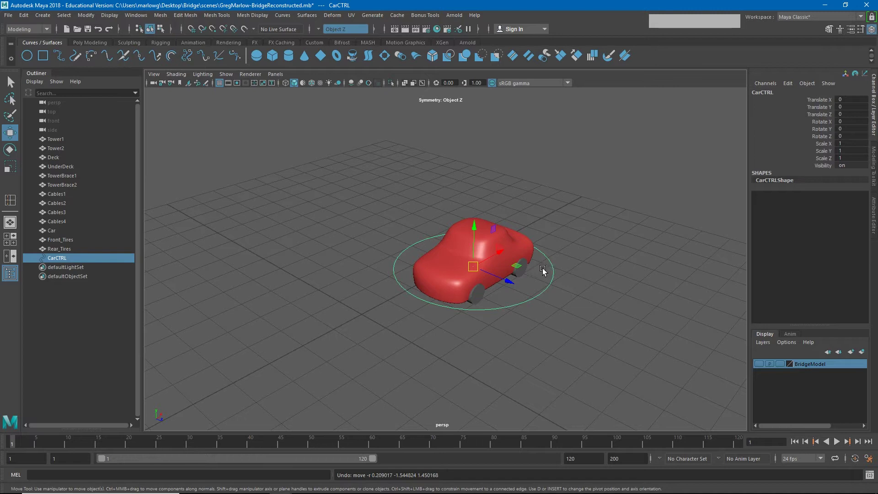
{"action": "left_click", "coordinate": [581, 291]}
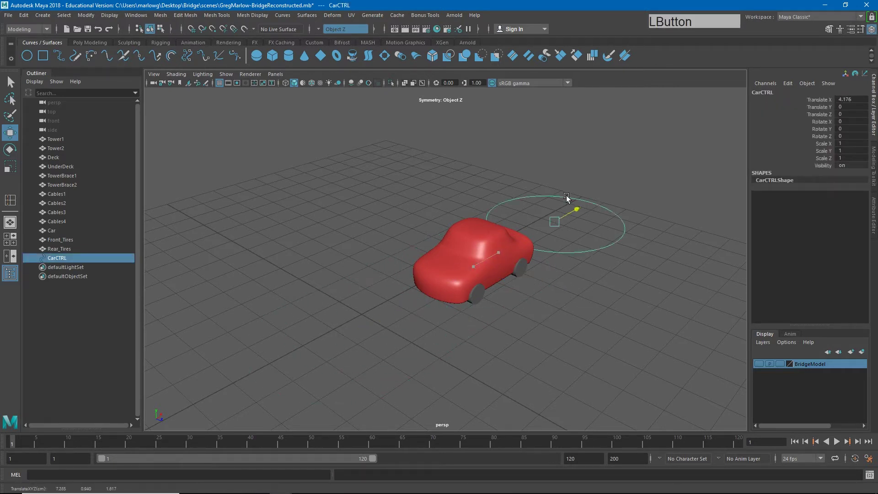
{"action": "key", "text": "ctrl+z"}
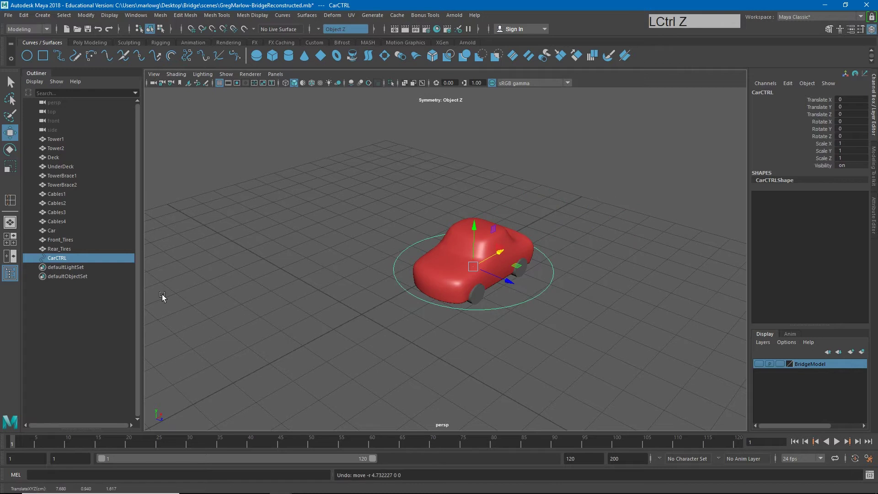
- Parent Car, Front_Tires and Rear_Tires under CarCTRL and expand it in the Outliner
{"action": "left_click", "coordinate": [60, 234]}
{"action": "left_click", "coordinate": [58, 255]}
{"action": "middle_click", "coordinate": [57, 252]}
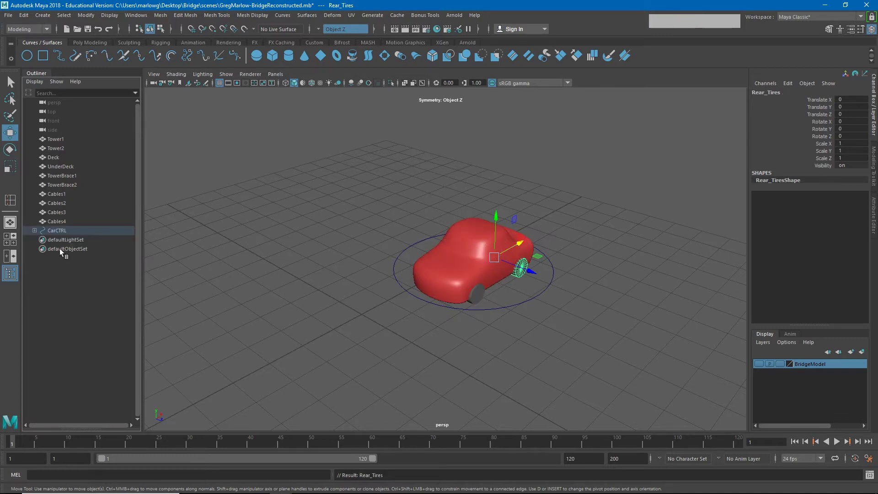
{"action": "left_click", "coordinate": [36, 233]}
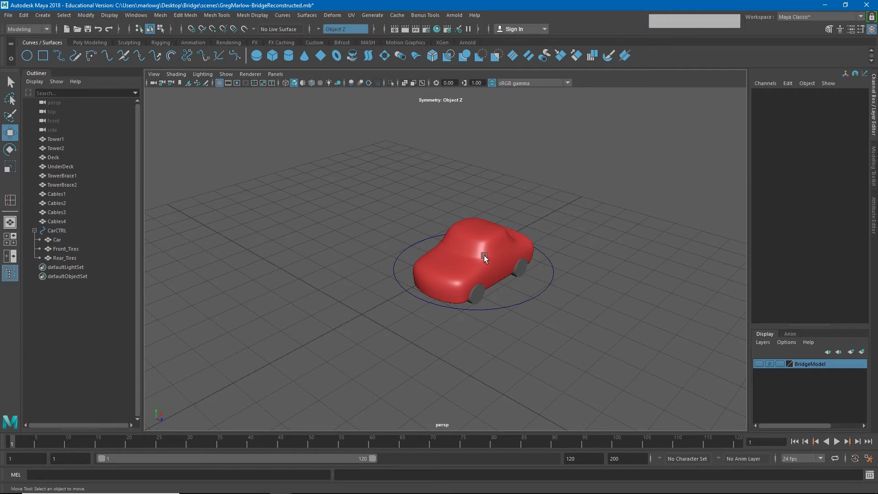
- Assign the selected car parts to a new display layer and name it CarModel
{"action": "left_click", "coordinate": [487, 259]}
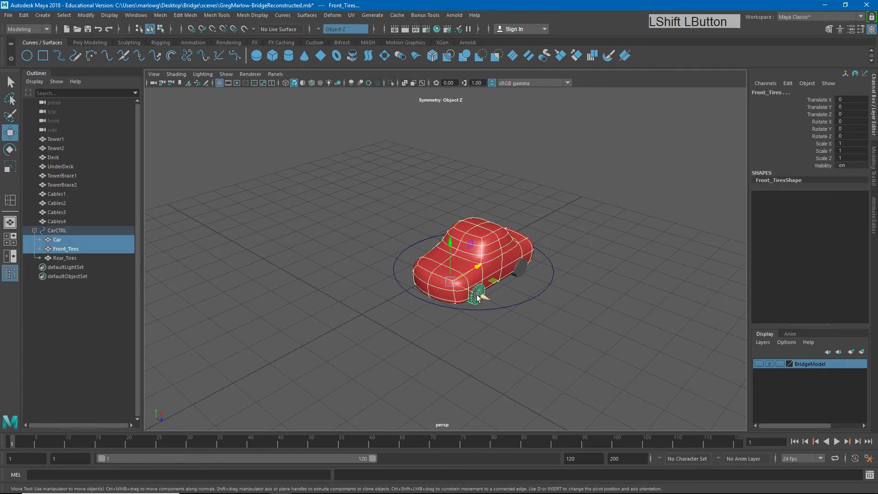
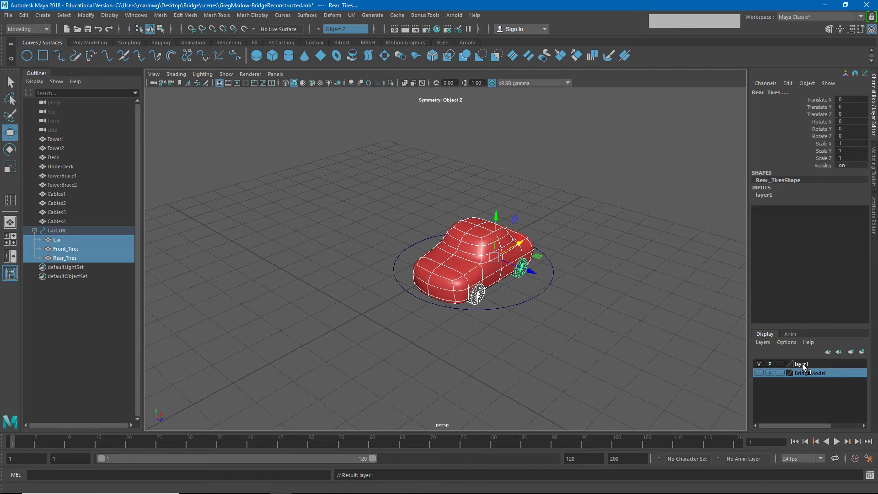
{"action": "left_click", "coordinate": [806, 368]}
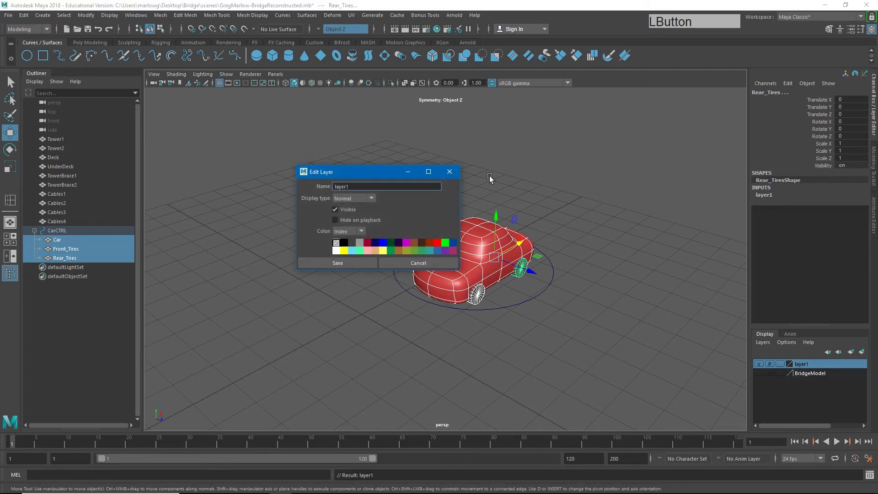
{"action": "key", "text": "BackSpace"}
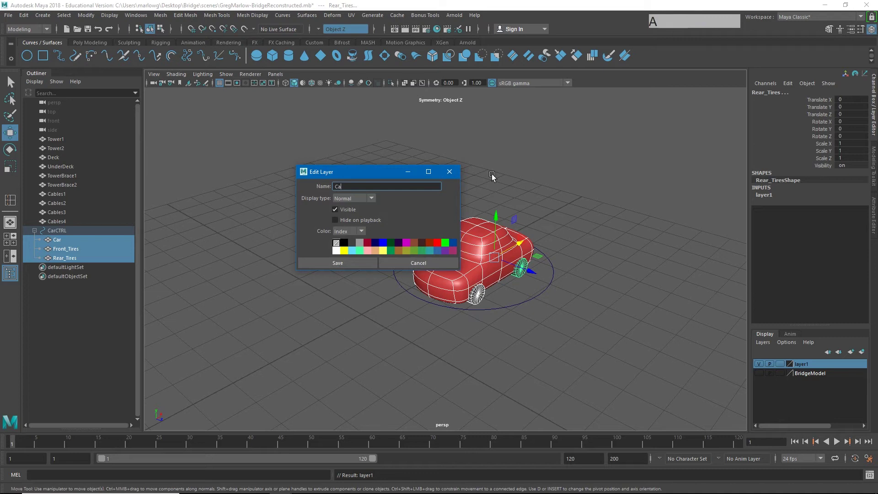
{"action": "type", "text": "m"}
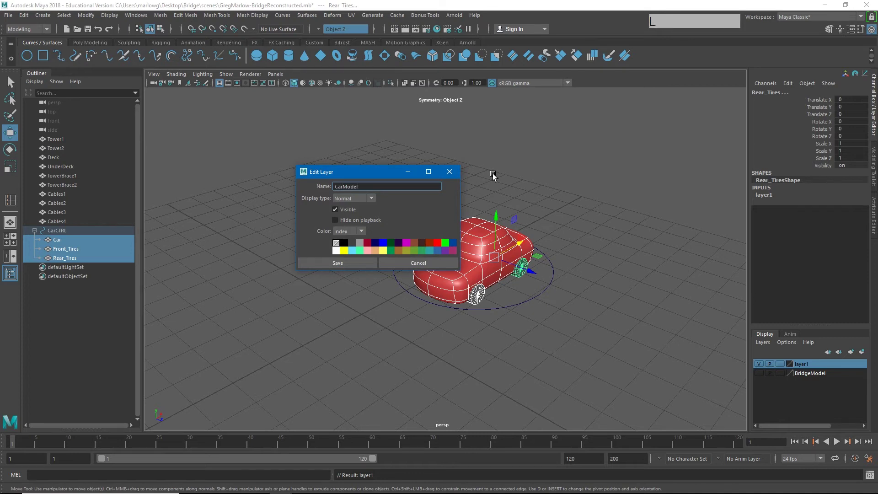
{"action": "key", "text": "Return"}
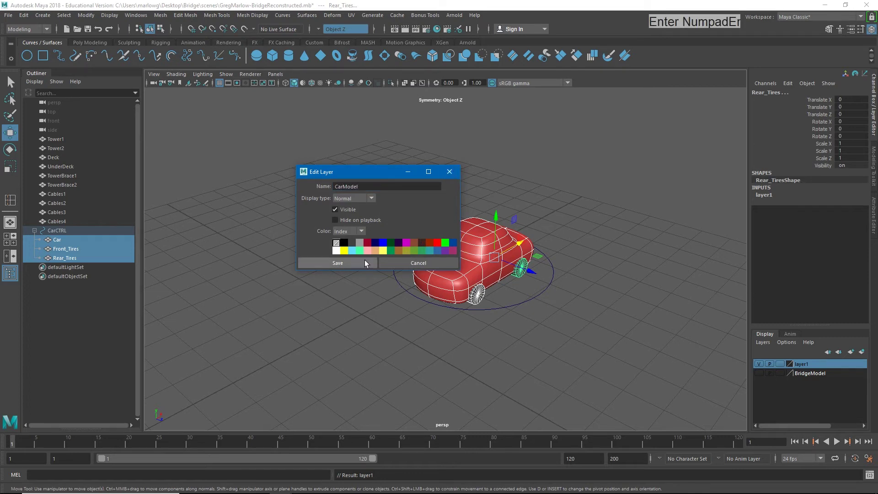
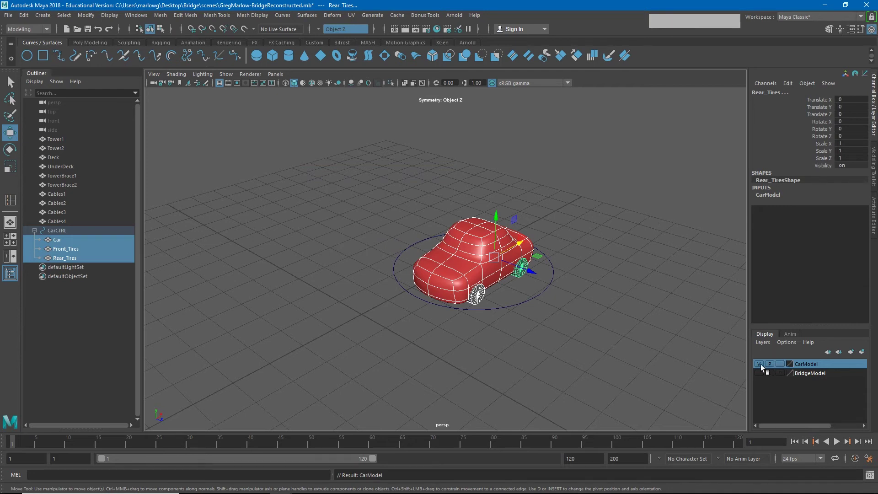
- Switch the CarModel layer's display type to R (reference)
{"action": "left_click", "coordinate": [765, 369]}
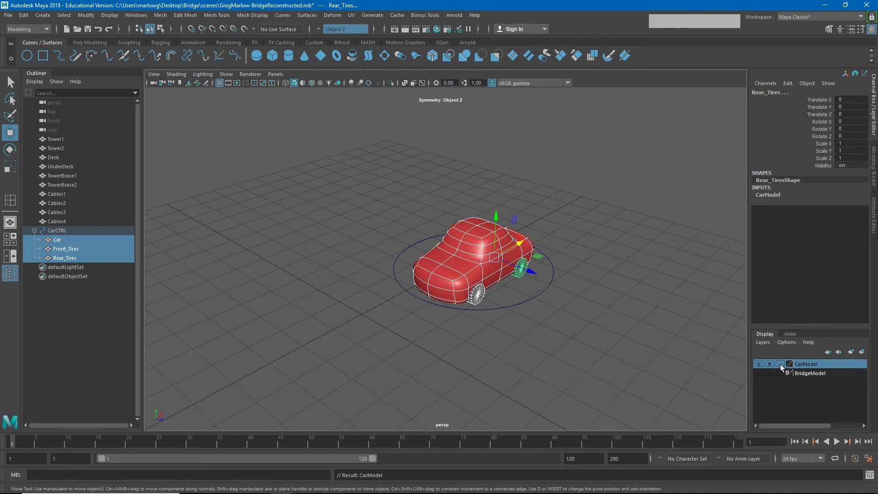
{"action": "left_click", "coordinate": [785, 368]}
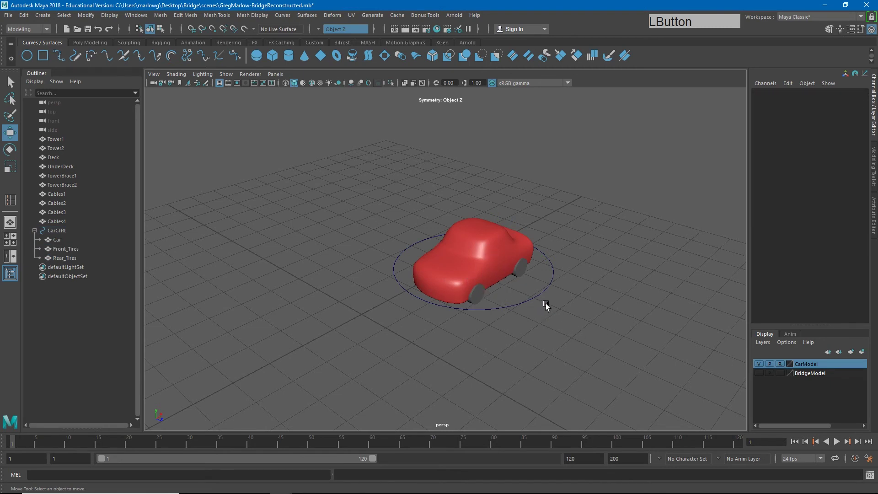
- Test-rotate CarCTRL so the car body and tires follow, then undo the trial rotation
{"action": "left_click", "coordinate": [554, 287]}
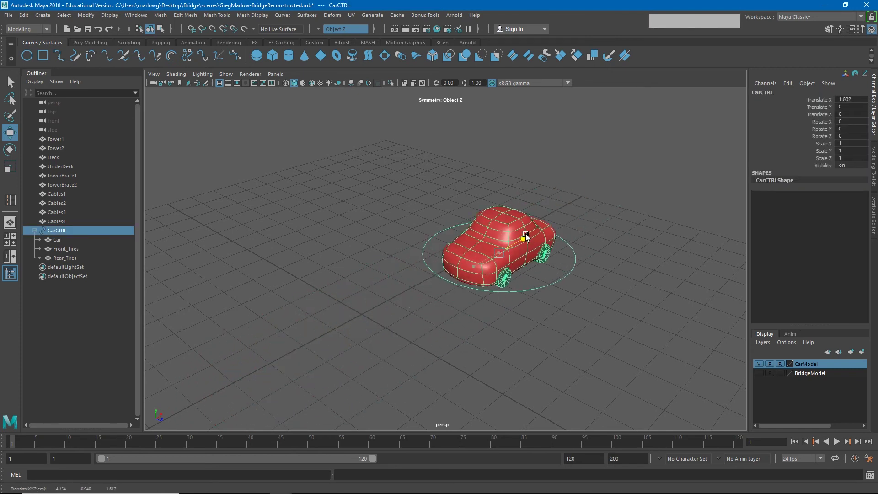
{"action": "key", "text": "e"}
{"action": "left_click", "coordinate": [519, 258]}
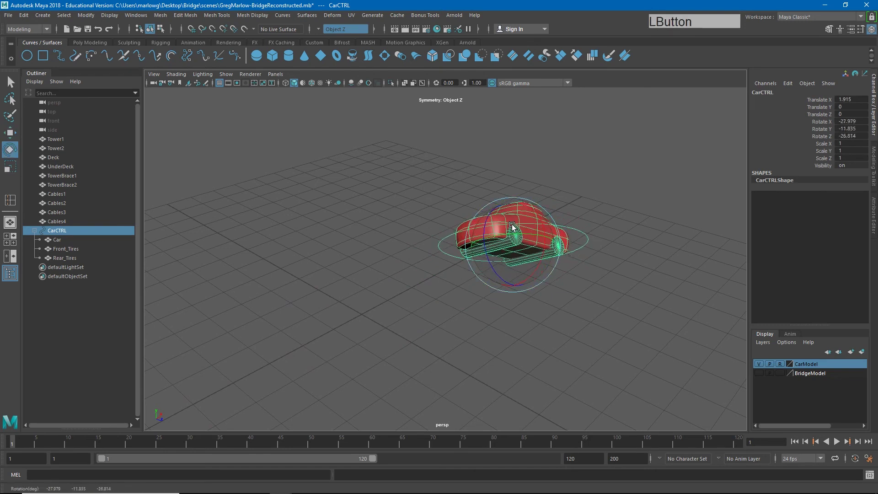
{"action": "key", "text": "ctrl+z"}
{"action": "left_click", "coordinate": [614, 252]}
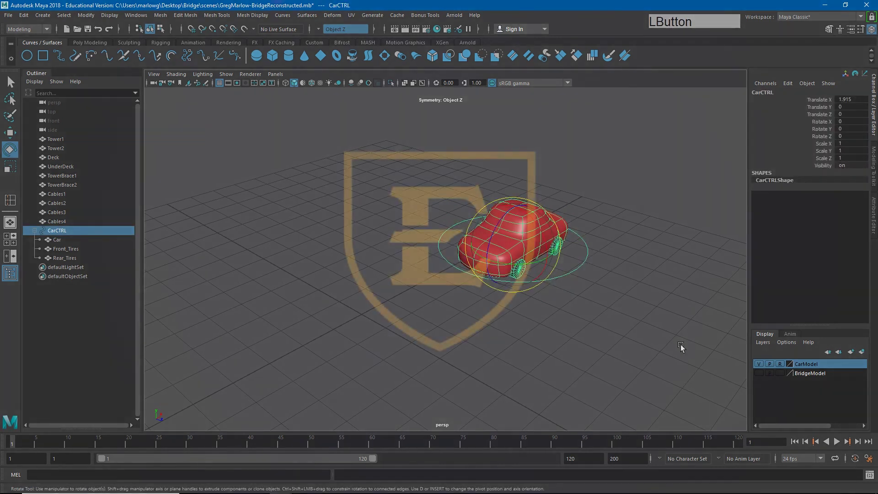